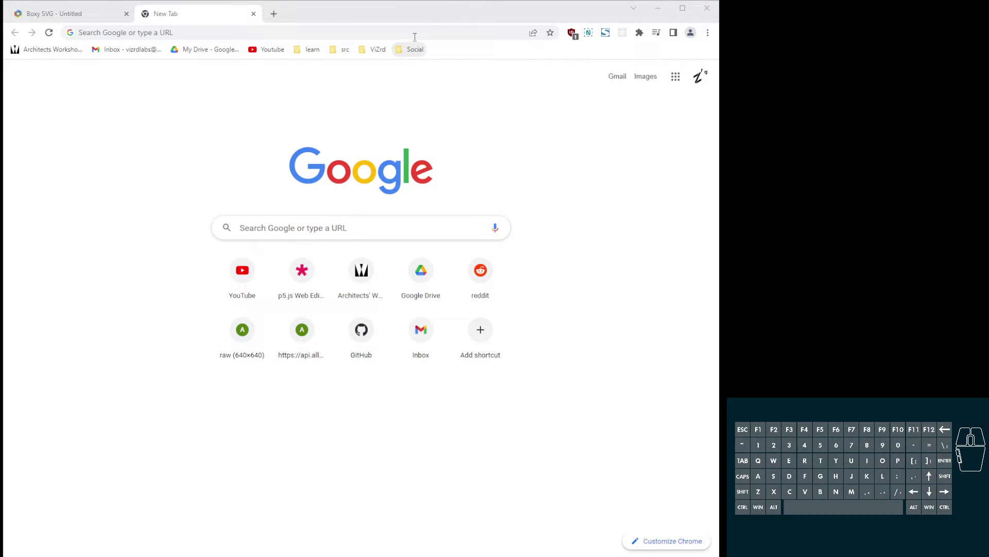
Search Google for 'karnataka districts map svg' from the new tab's address bar.
click(417, 37)
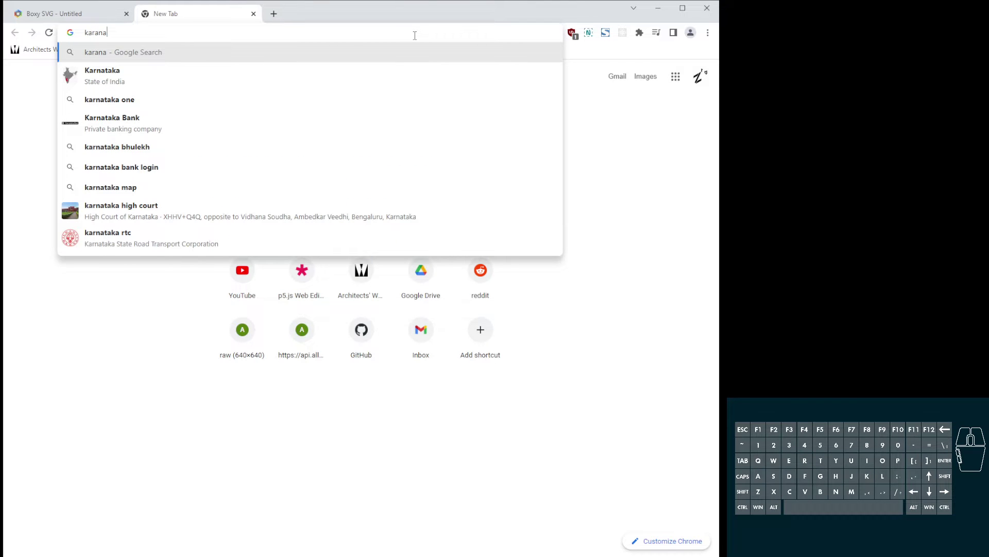
key(Right)
key(Down)
key(space)
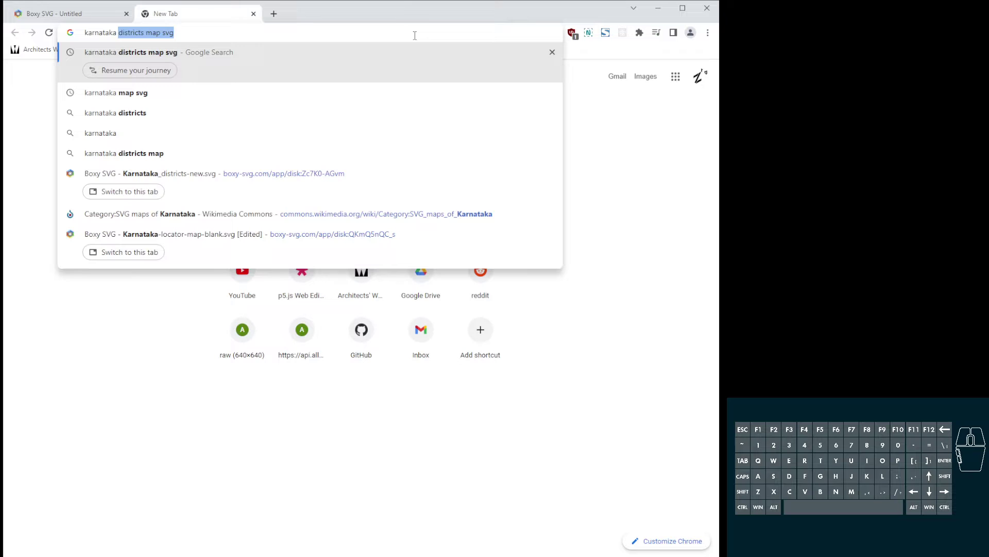
key(Right)
key(Left)
key(Left)
key(Right)
key(Right)
key(Return)
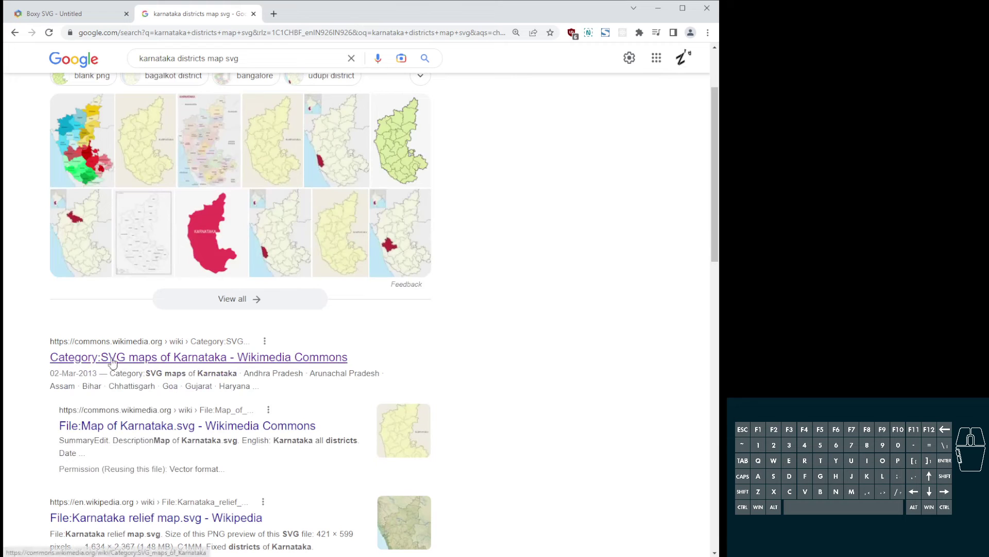
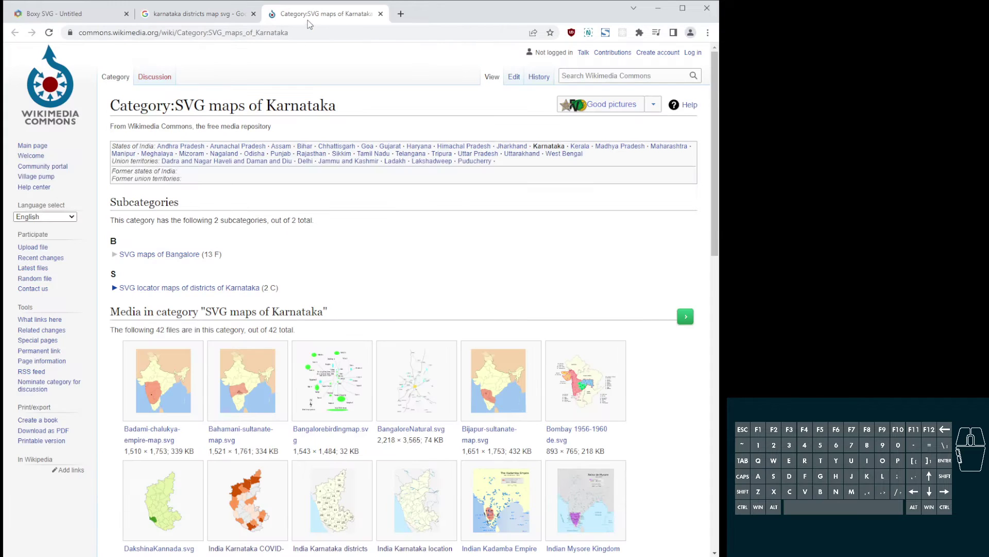
Open the 'SVG maps of Karnataka' Commons category and the Karnataka-locator-map-blank.svg file page in new tabs.
middle_click(197, 250)
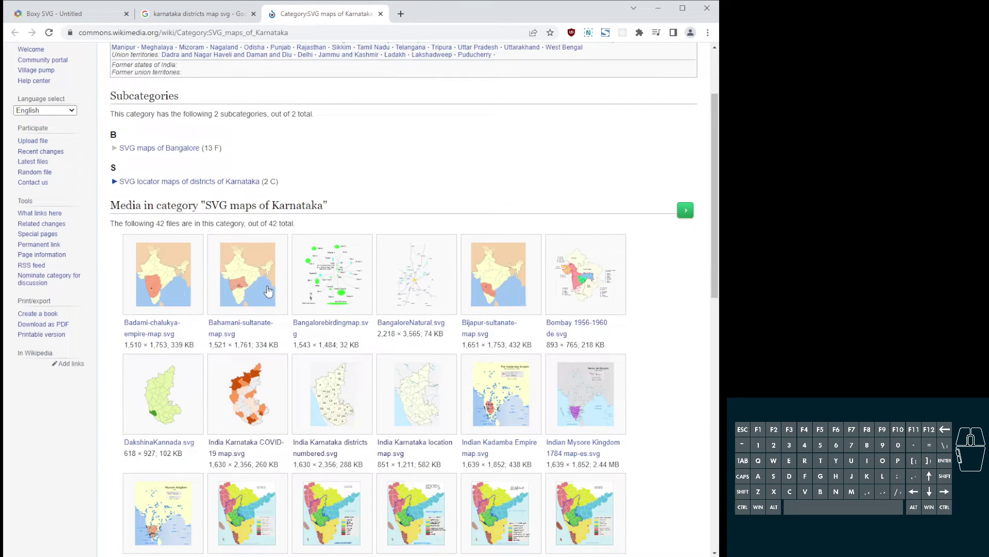
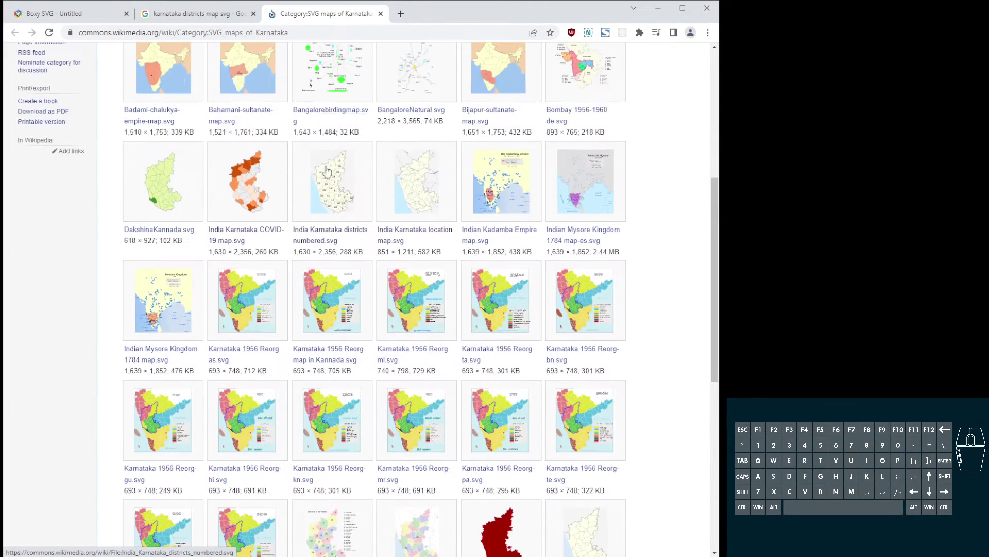
middle_click(370, 232)
middle_click(342, 309)
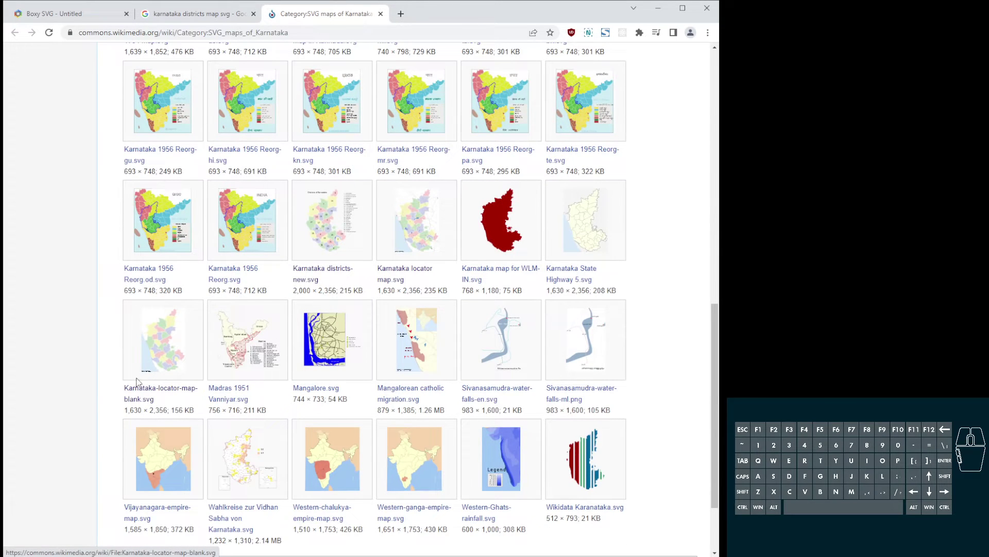
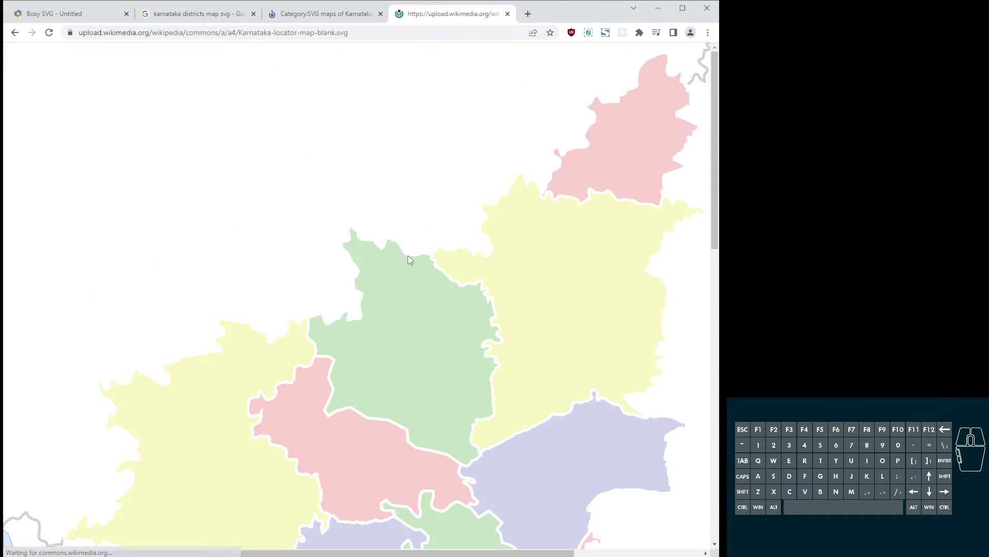
Save the full-size Karnataka-locator-map-blank.svg image to the Desktop via Save image as.
drag(301, 166, 250, 263)
drag(358, 310, 367, 308)
right_click(317, 117)
click(360, 167)
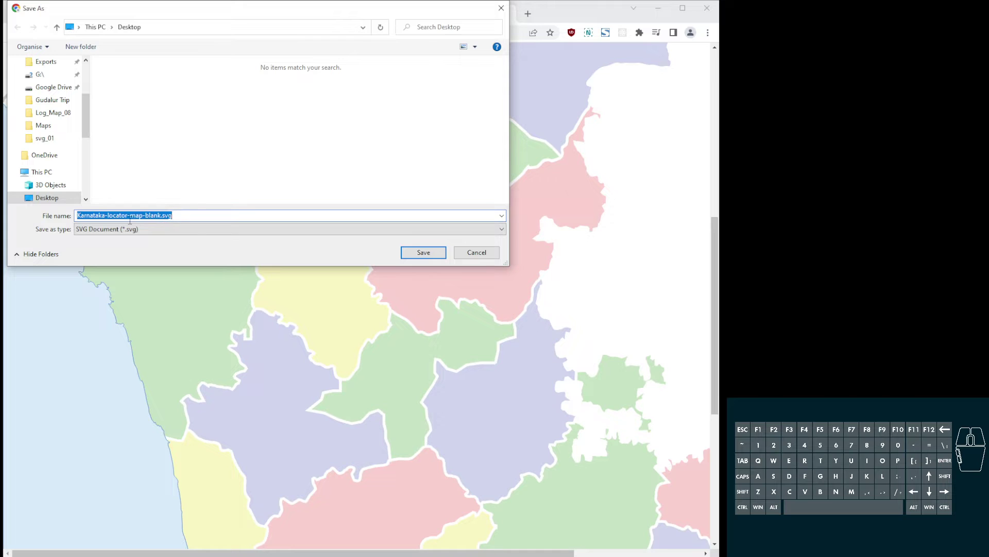
click(424, 254)
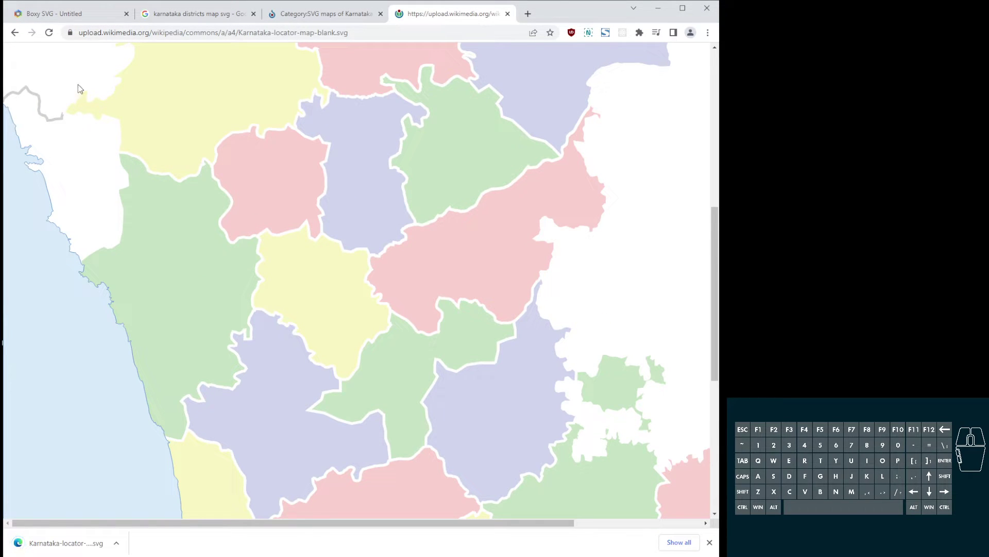
Load Karnataka-locator-map-blank.svg from the Desktop into Boxy SVG for editing.
click(72, 13)
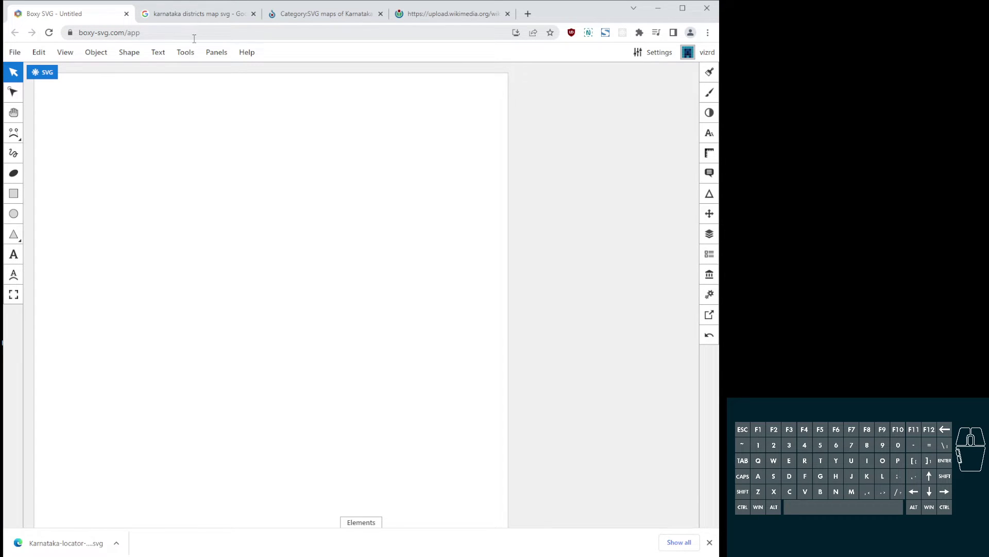
click(22, 55)
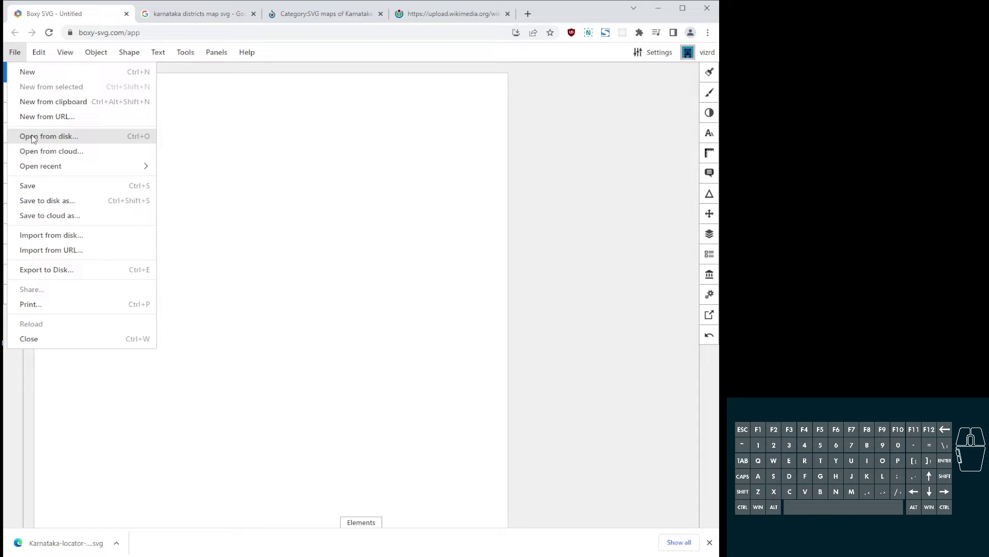
click(79, 142)
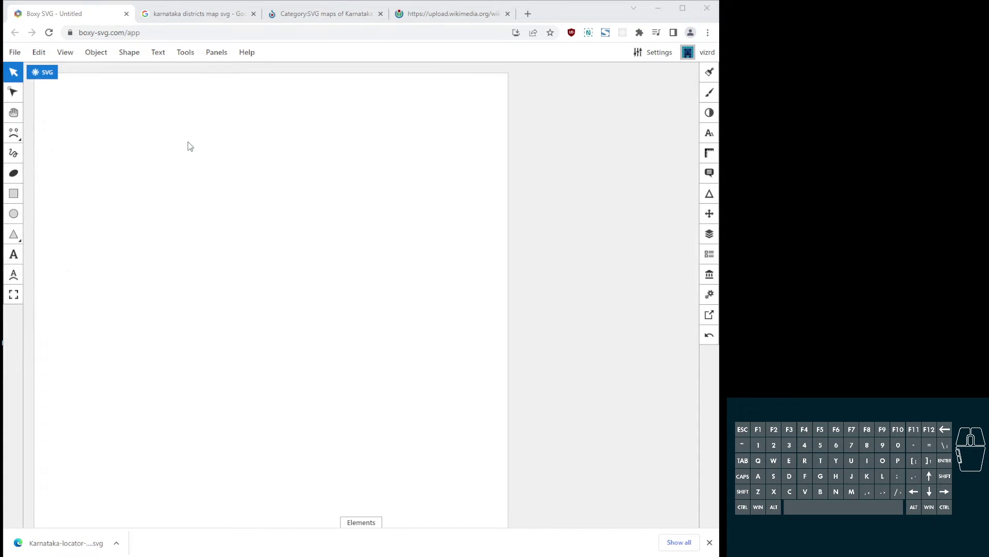
click(72, 90)
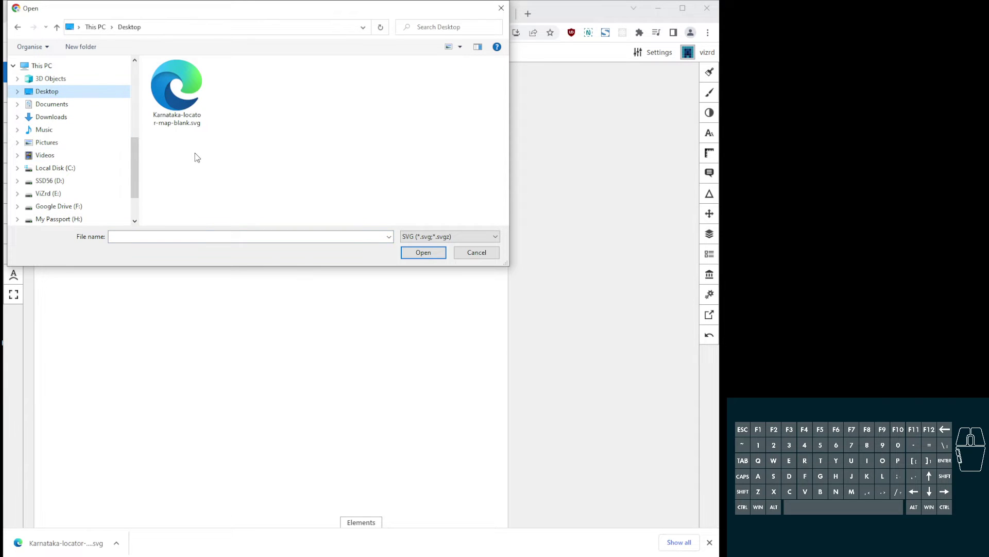
click(174, 92)
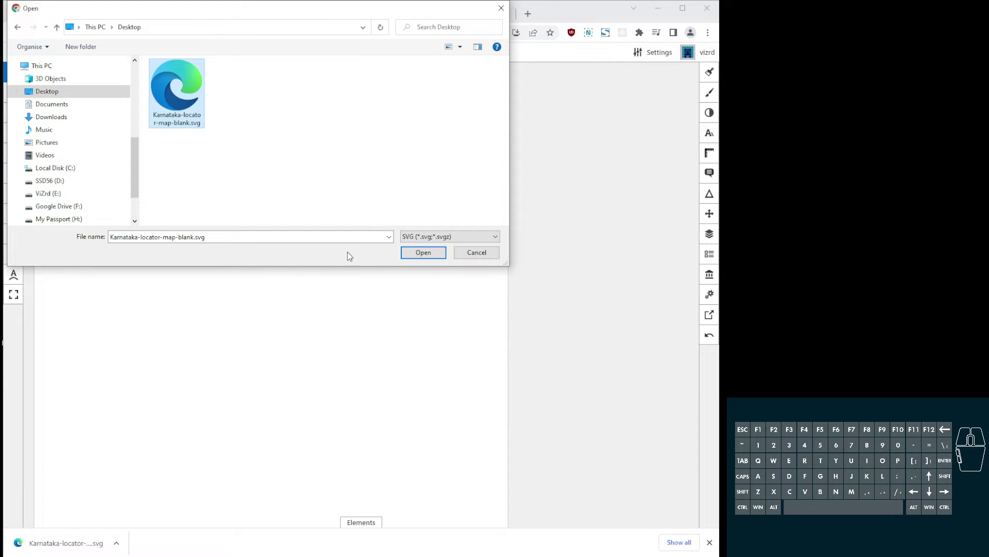
click(425, 250)
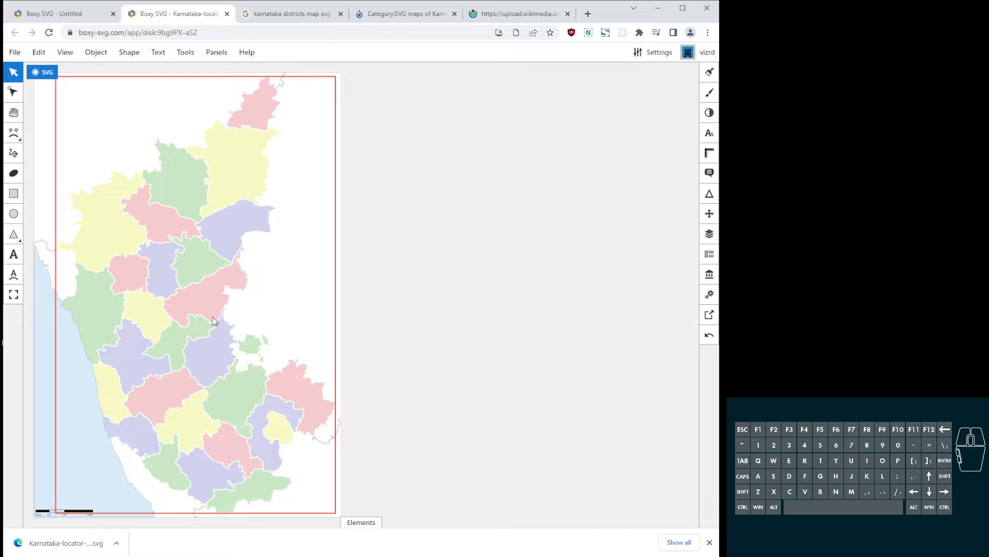
click(232, 188)
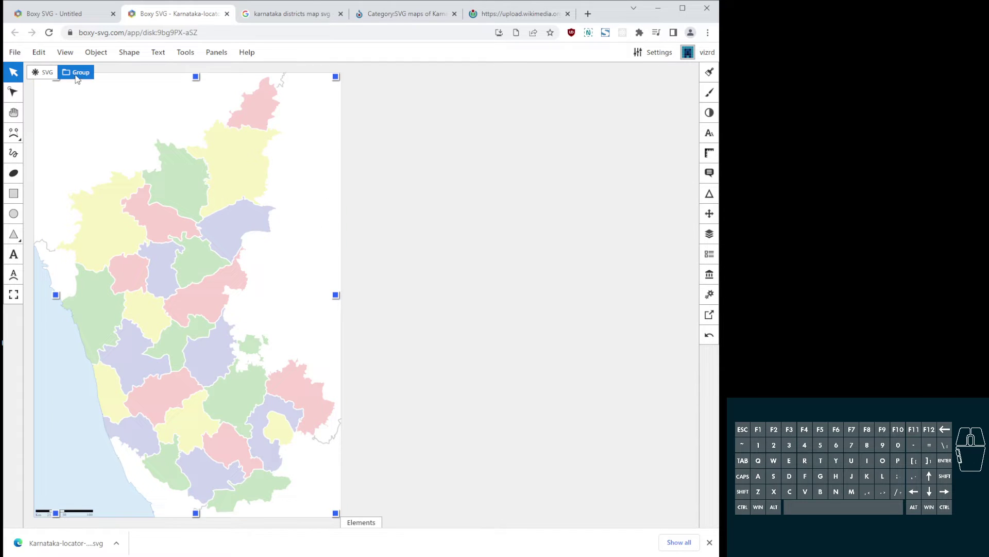
click(81, 76)
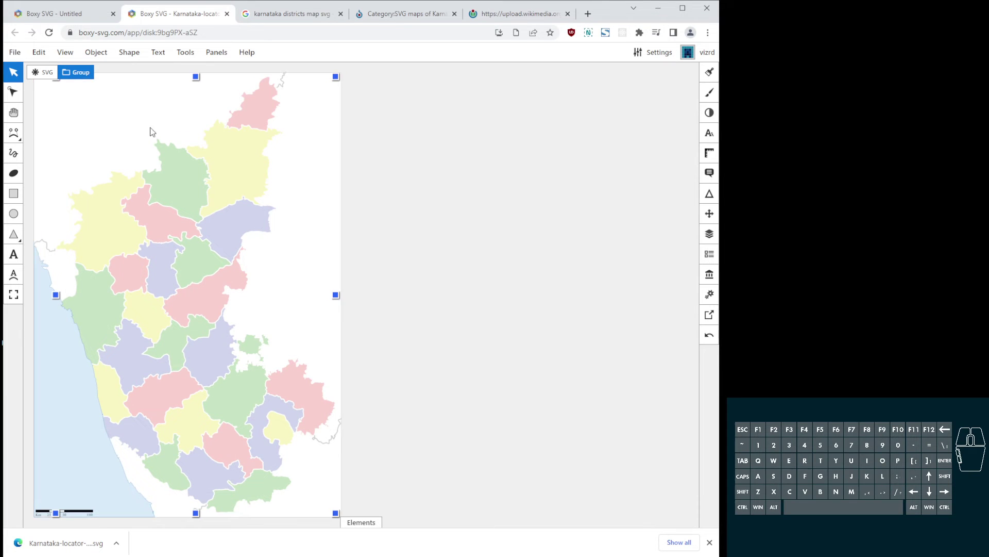
click(89, 73)
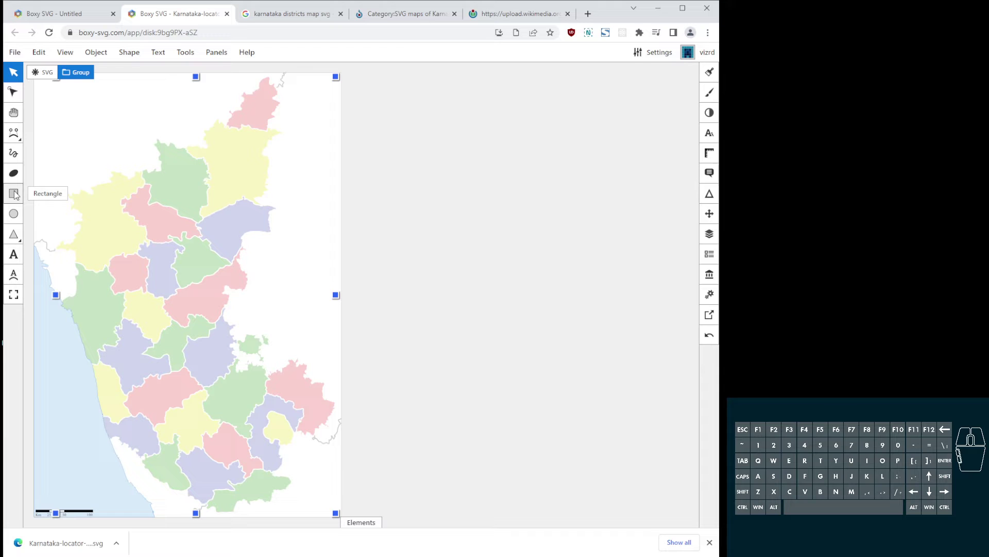
click(99, 61)
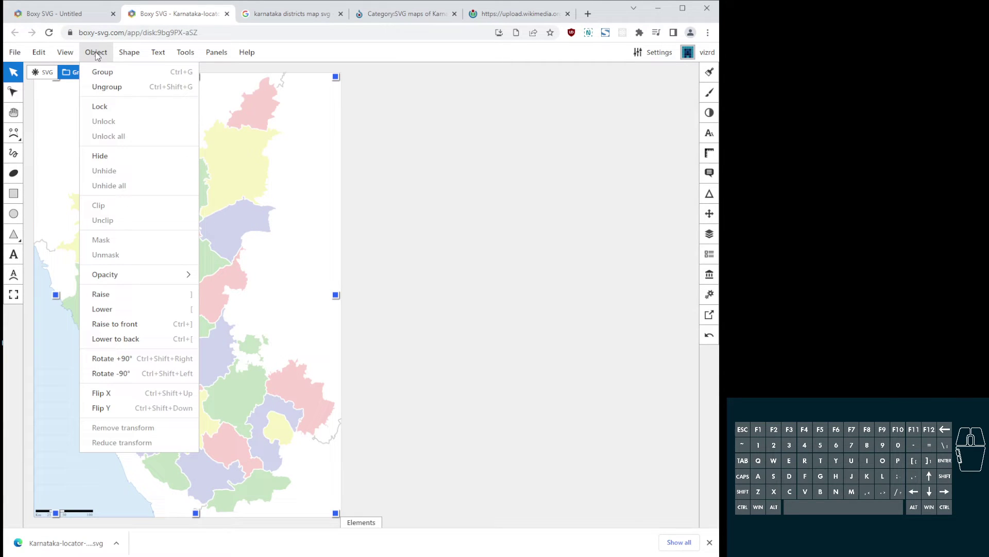
click(103, 86)
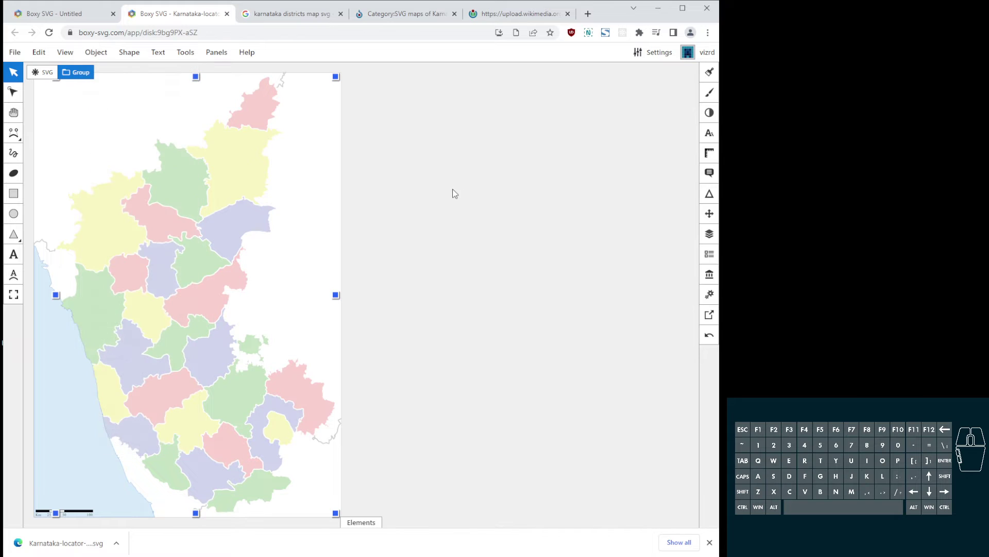
click(441, 198)
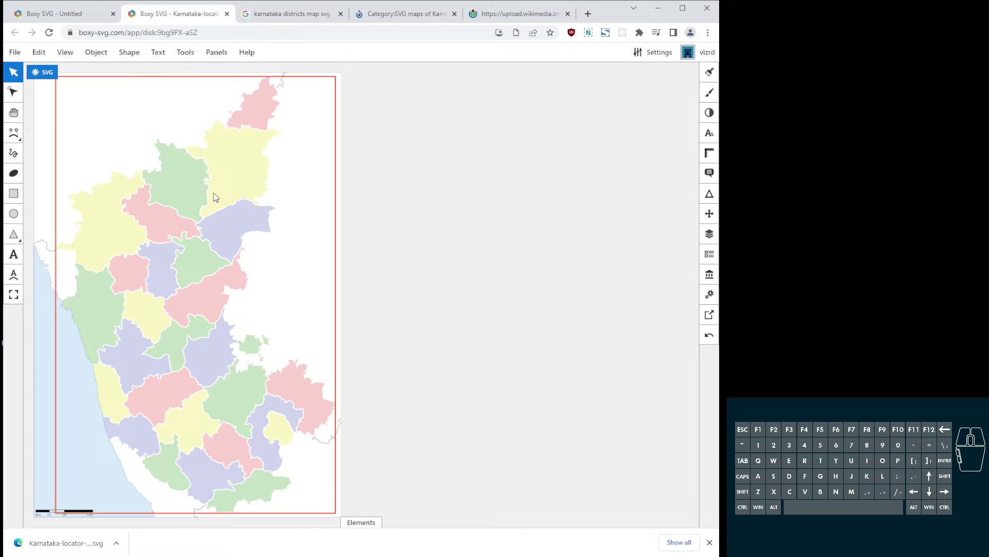
click(219, 194)
click(105, 50)
click(117, 91)
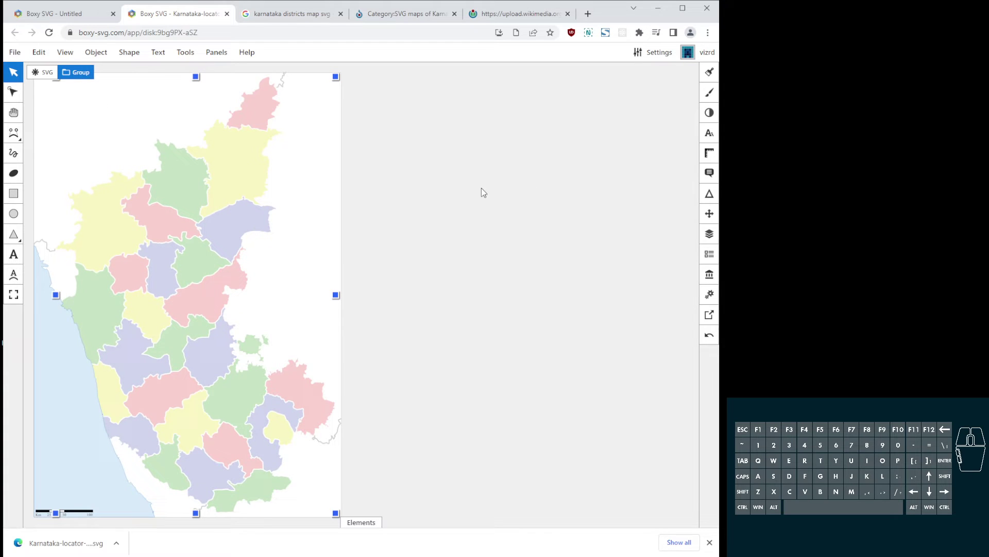
click(379, 197)
click(227, 192)
click(390, 233)
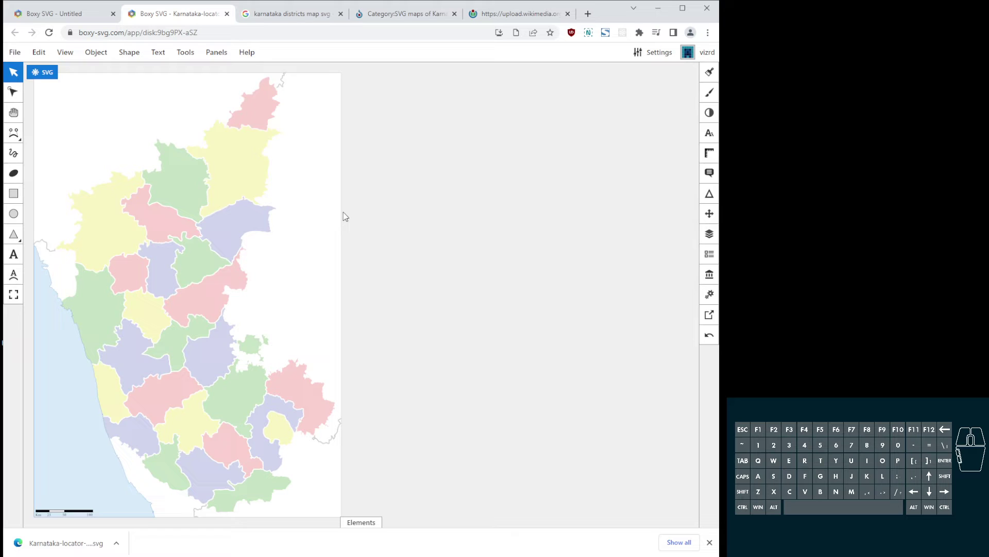
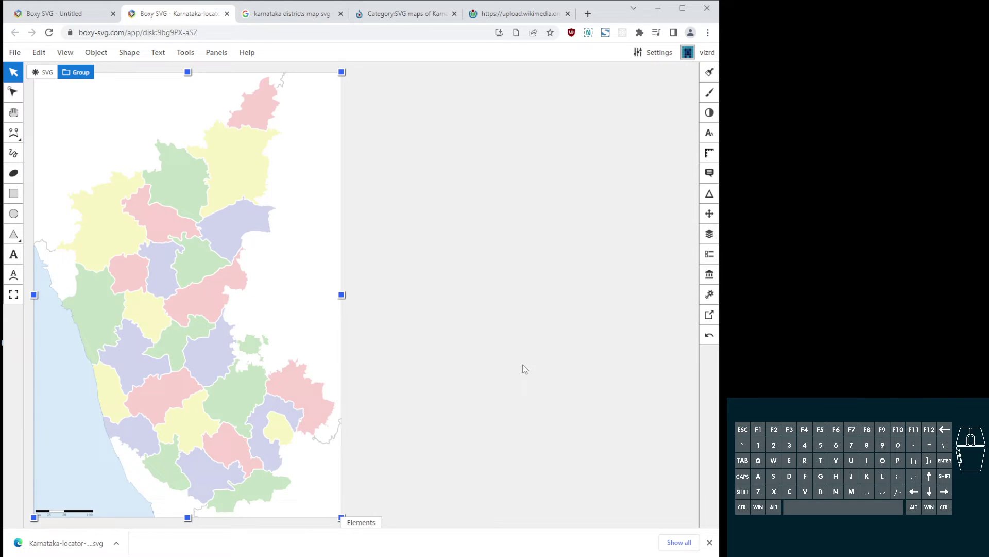
click(538, 157)
click(102, 233)
click(103, 318)
click(105, 227)
click(365, 155)
click(107, 224)
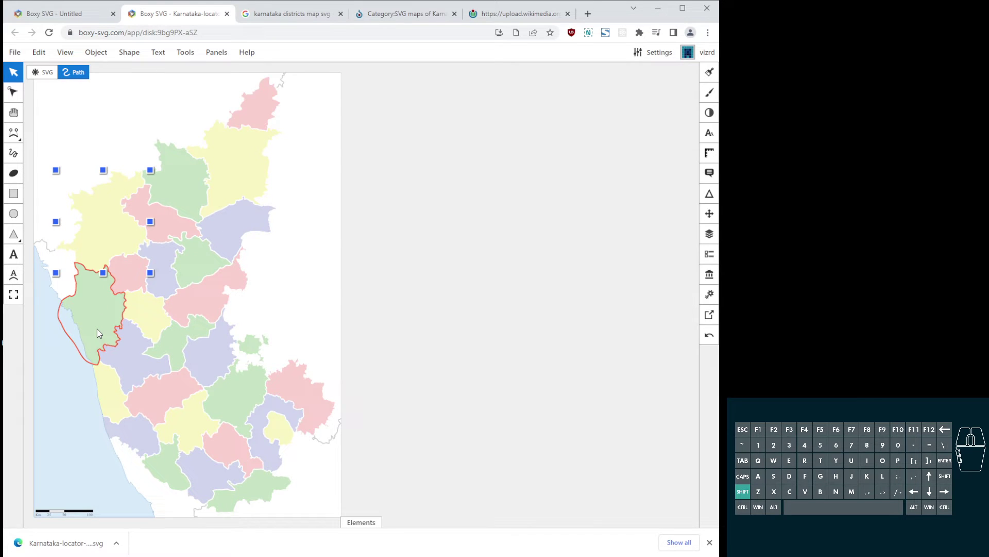
click(102, 317)
click(132, 358)
click(107, 378)
click(140, 430)
click(179, 475)
click(194, 425)
click(215, 480)
click(254, 483)
click(235, 445)
click(274, 449)
click(247, 388)
click(310, 391)
click(226, 360)
click(447, 298)
key(ctrl+a)
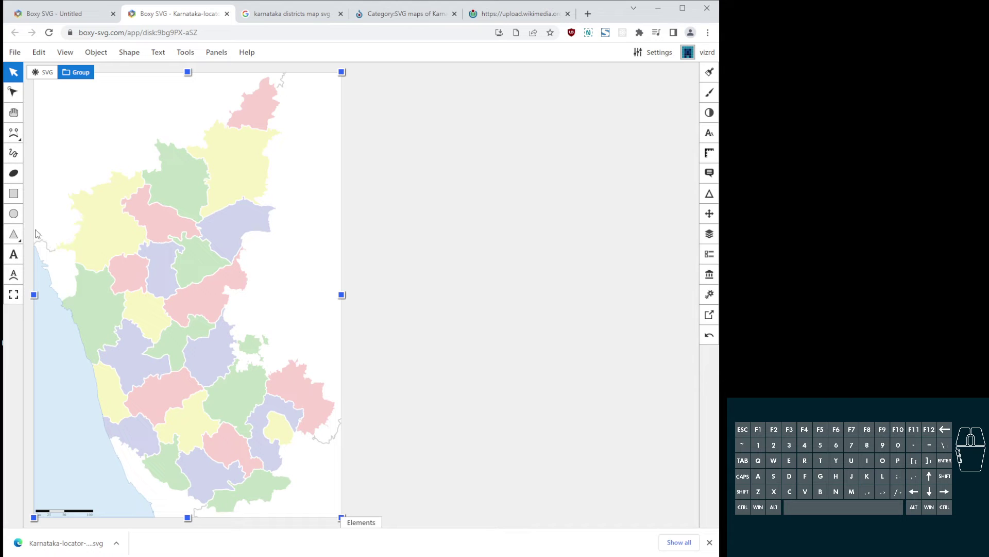
Set the selected map group's fill to solid white #ffffff, leaving only faint outlines.
click(50, 52)
click(68, 52)
click(112, 48)
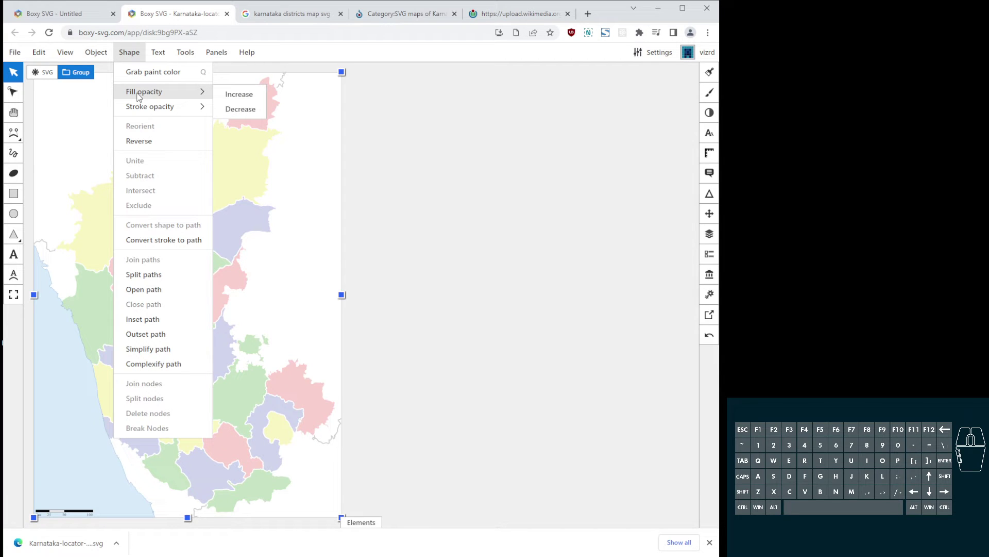
click(715, 73)
click(716, 74)
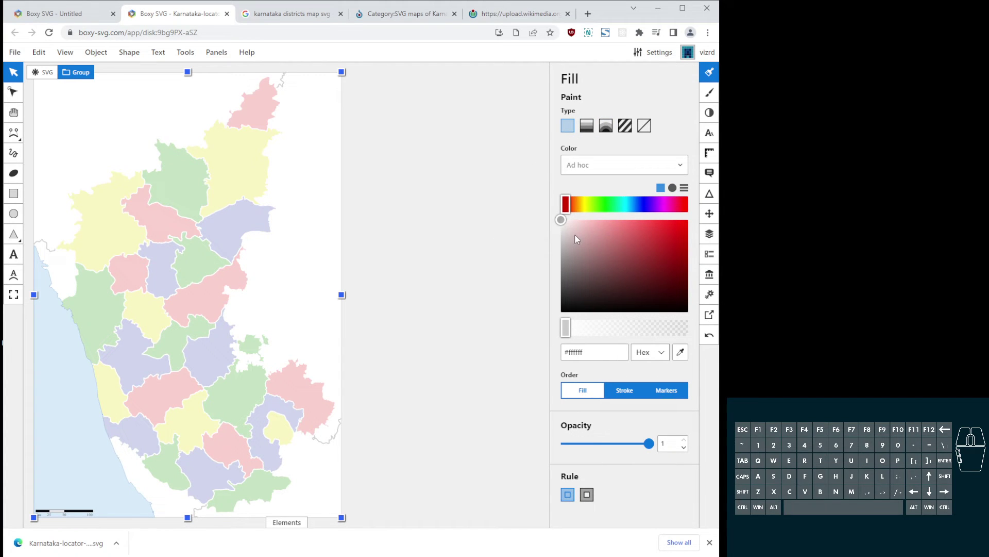
drag(579, 238, 543, 201)
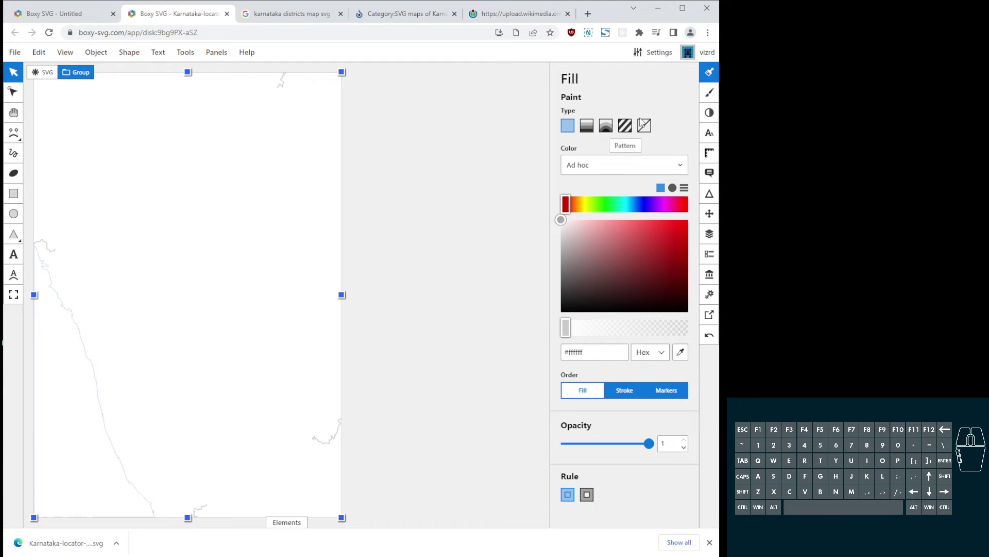
Set the map's stroke to solid black #000000 so all district outlines show.
click(713, 97)
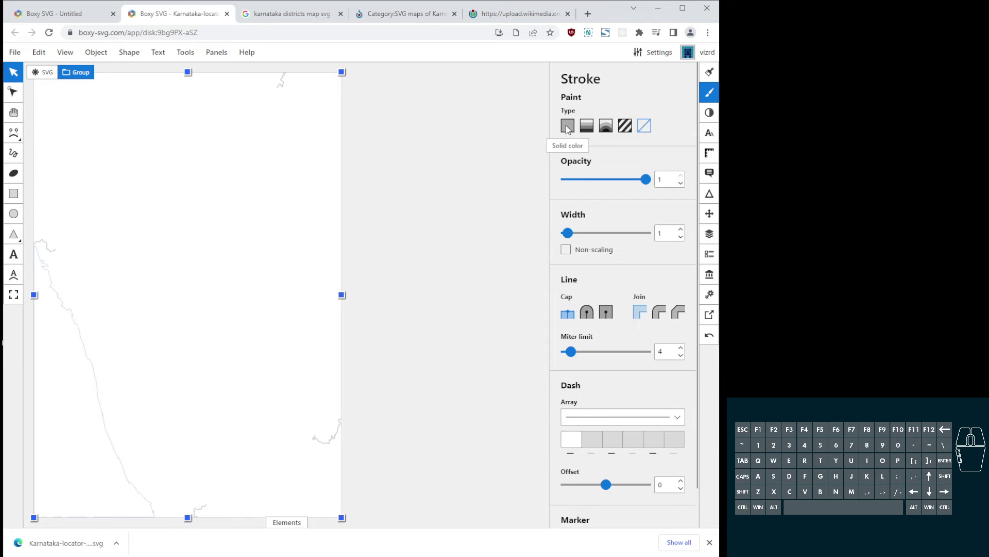
click(574, 128)
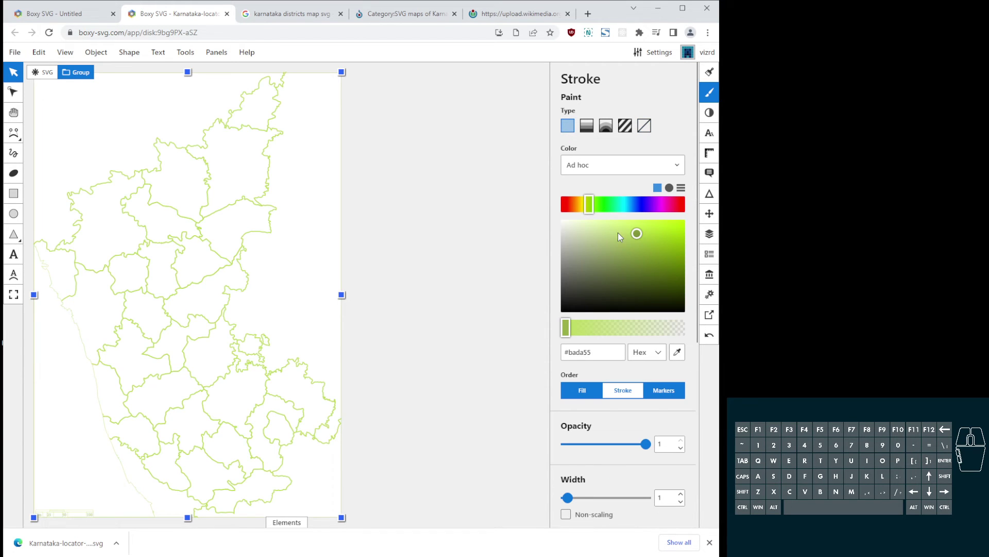
drag(641, 234, 556, 320)
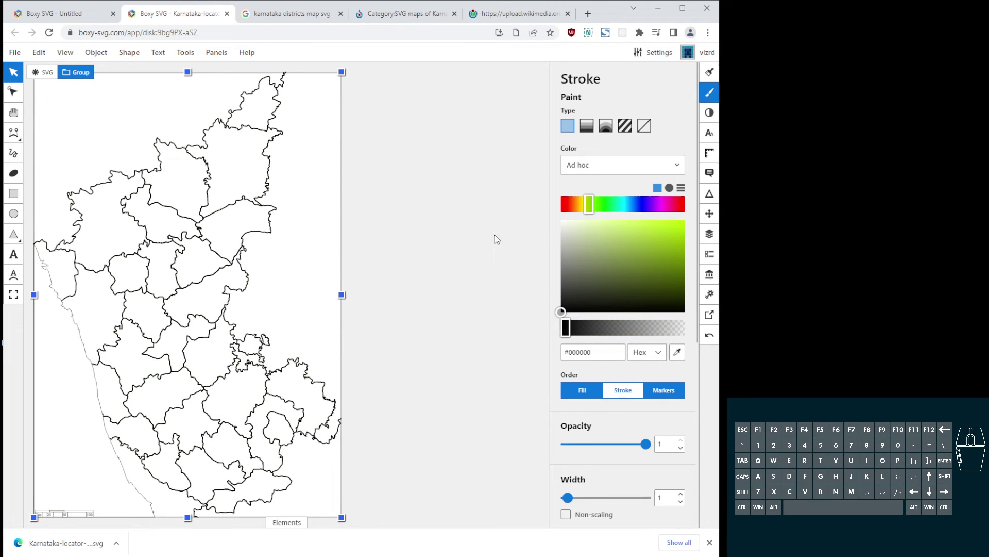
Select the upper eastern-edge district and set its fill to red #ff0000 after a yellow trial.
click(462, 205)
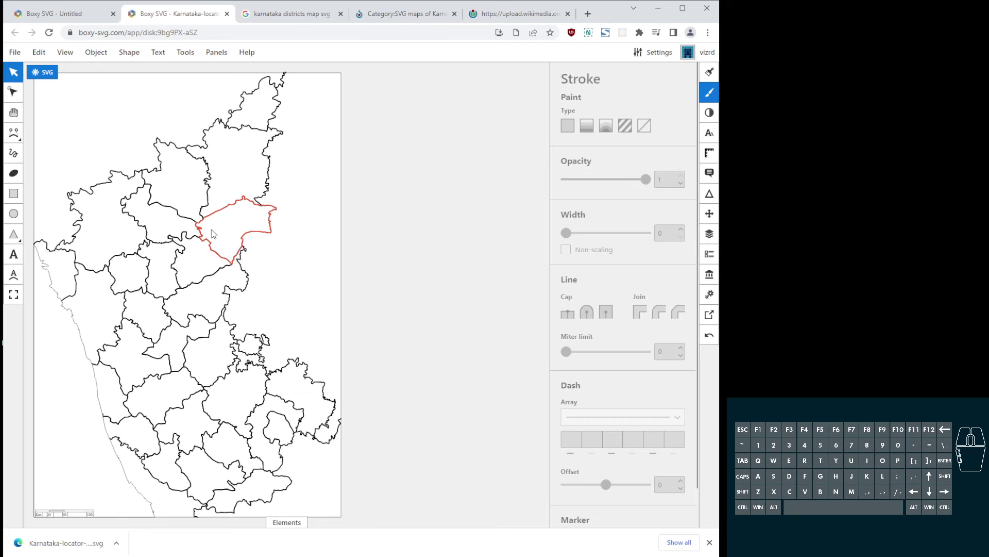
click(216, 232)
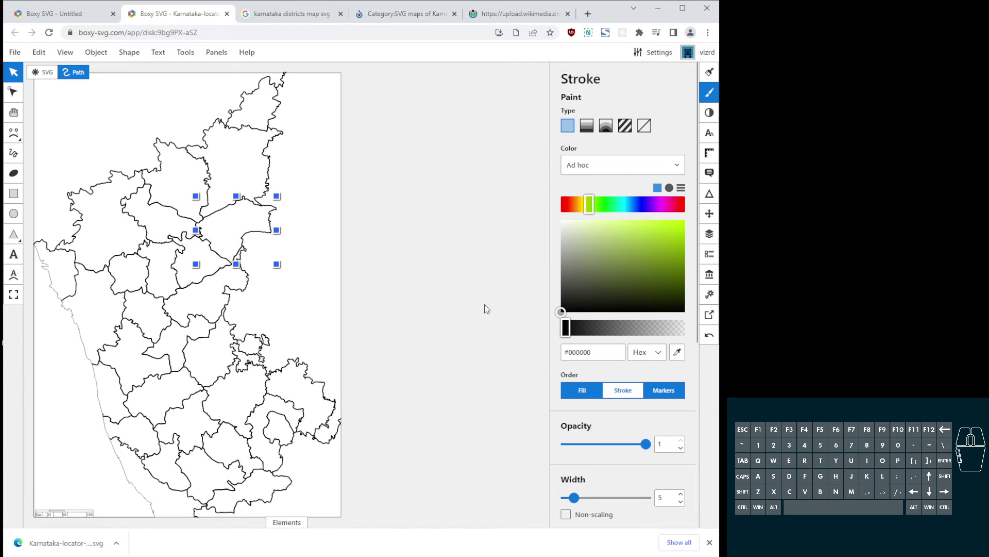
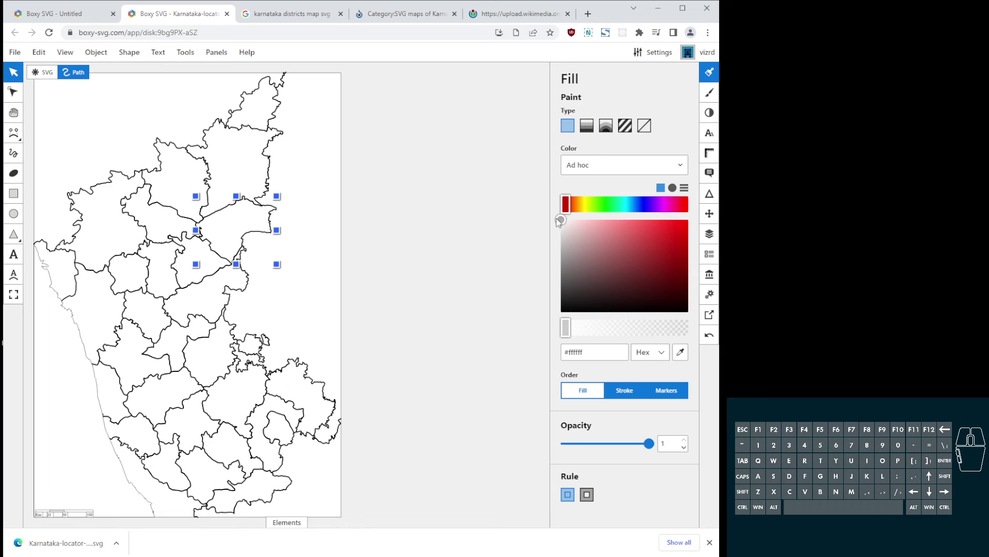
drag(565, 220, 719, 216)
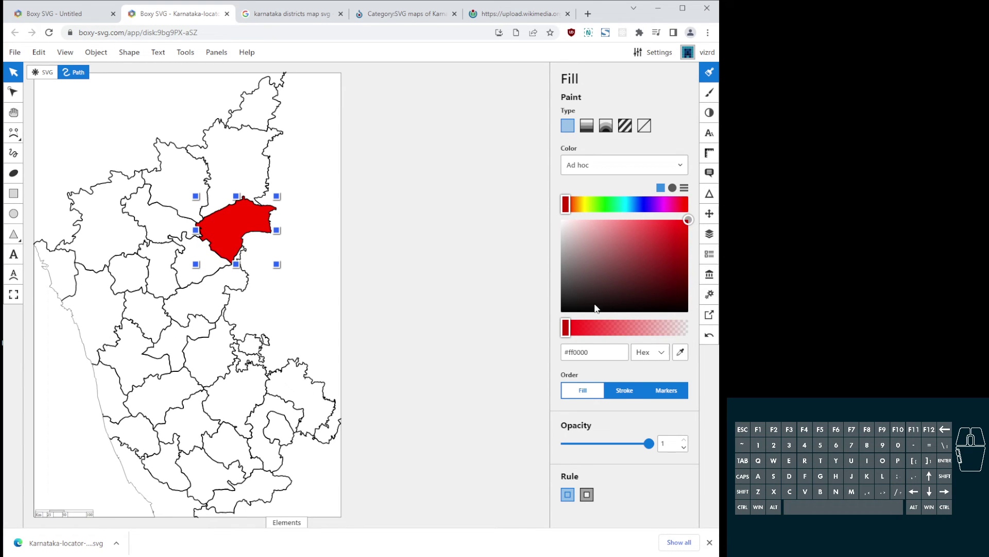
click(588, 211)
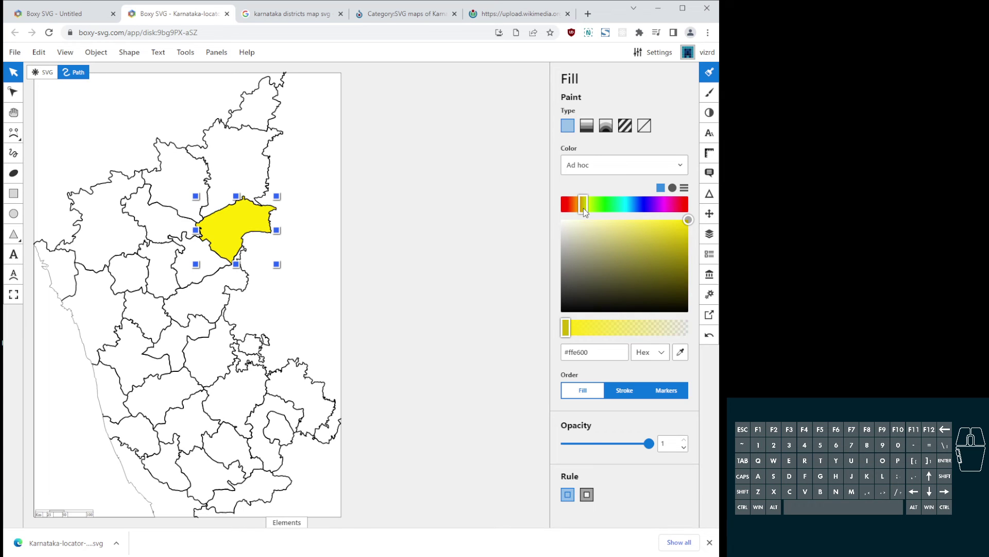
drag(588, 212, 561, 206)
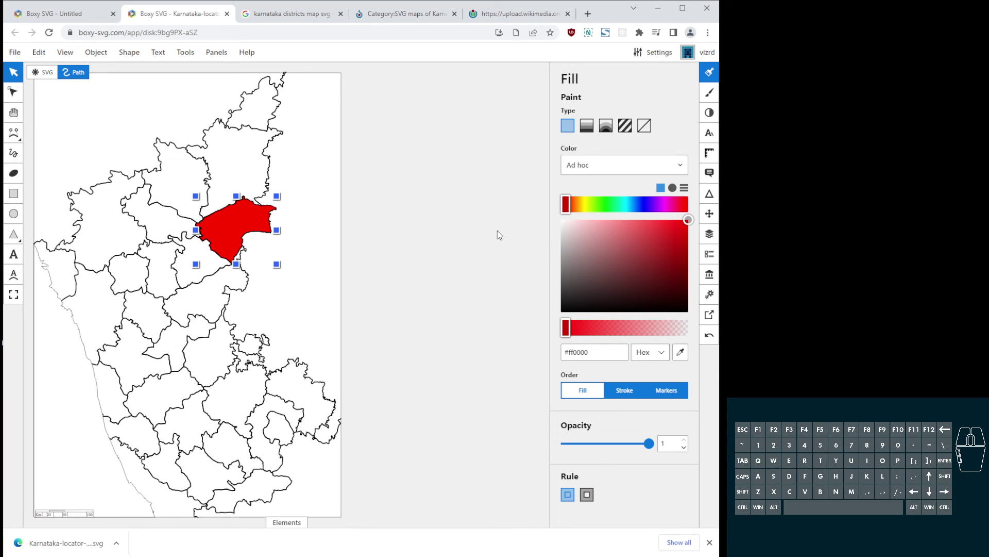
click(503, 231)
click(18, 53)
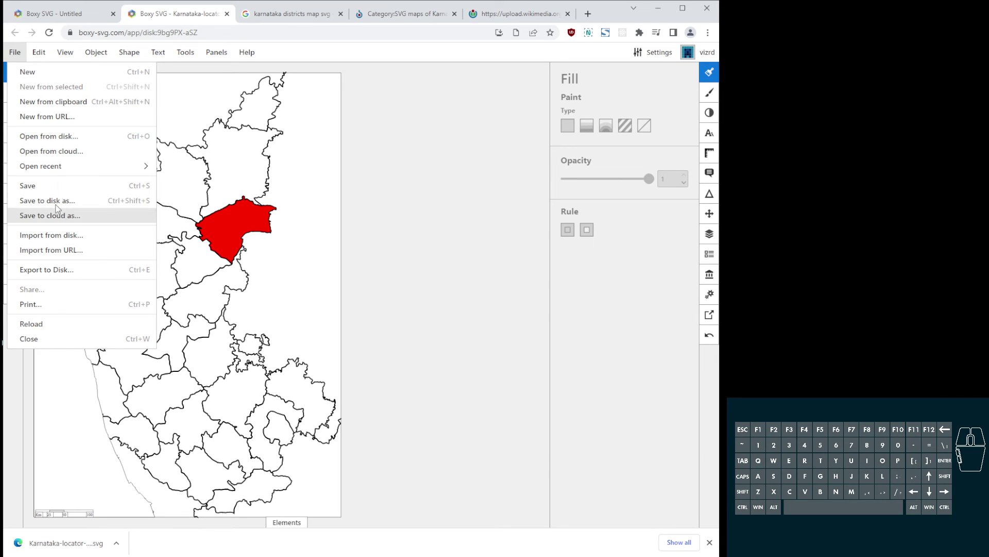
click(62, 197)
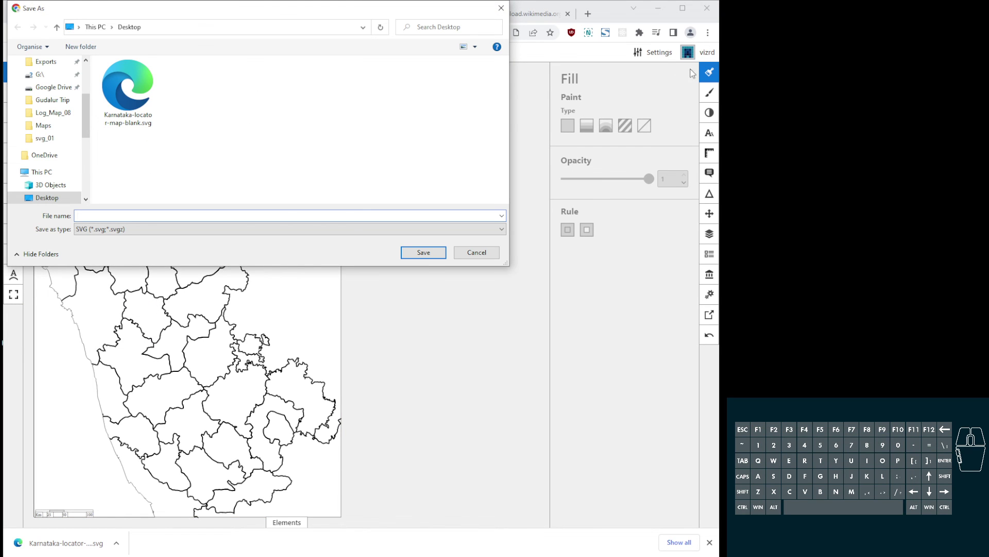
click(202, 237)
click(200, 227)
click(485, 254)
click(30, 49)
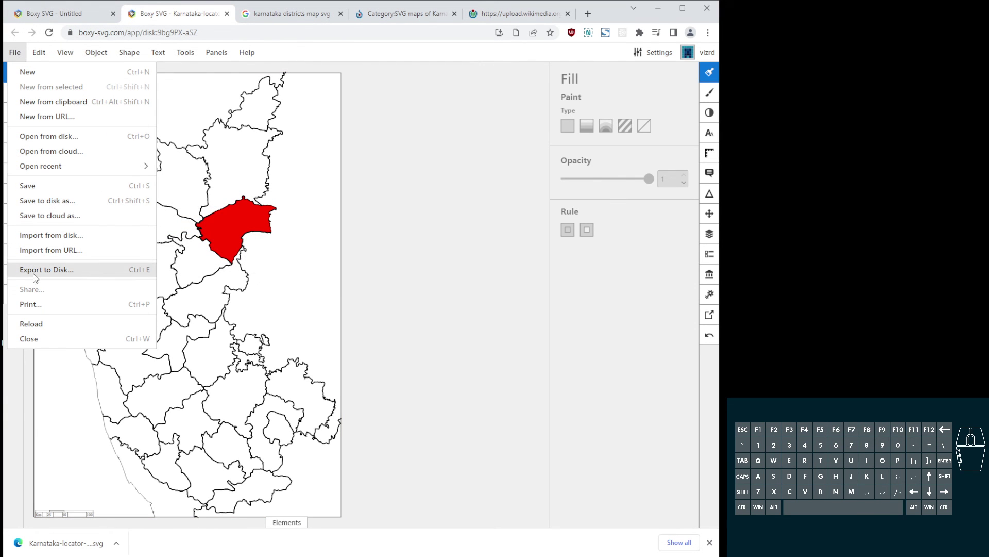
Export the finished map to disk as a 1630 × 2356 px PNG.
click(37, 274)
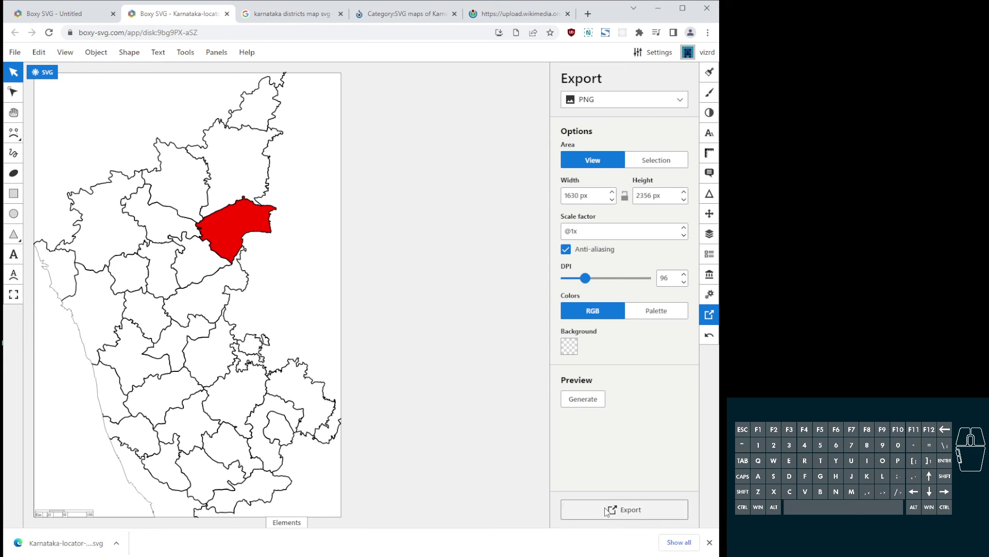
click(609, 510)
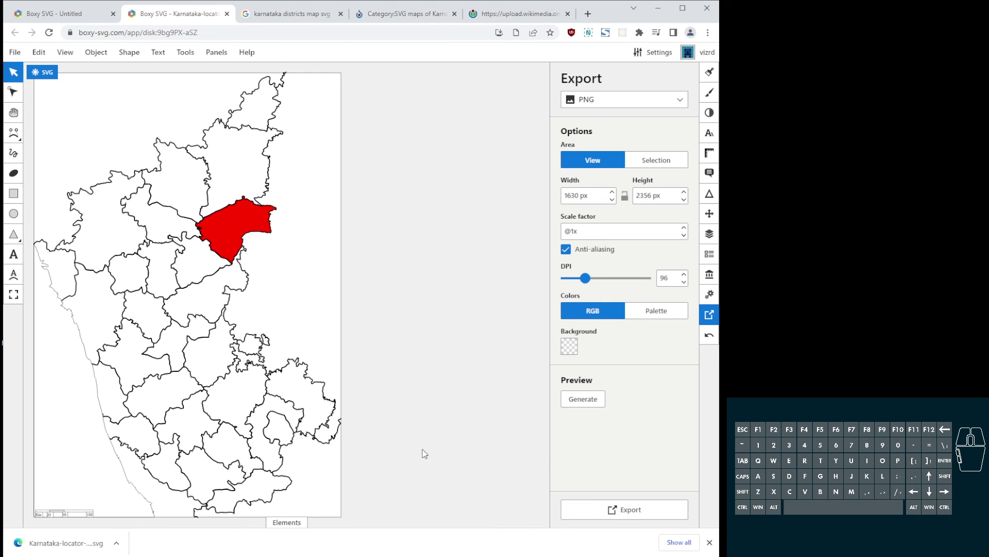